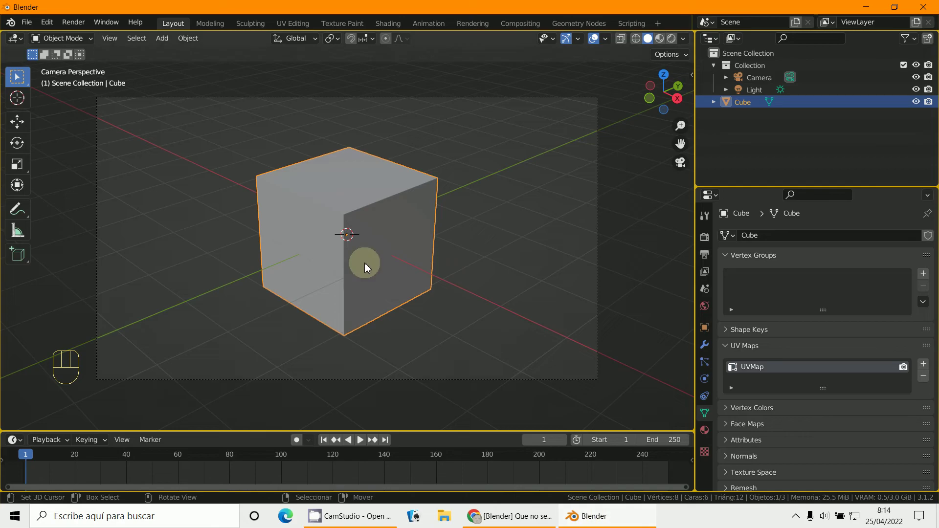
# Orbit around the default cube and enter Edit Mode with a face selected
pyautogui.middleClick(351, 250)
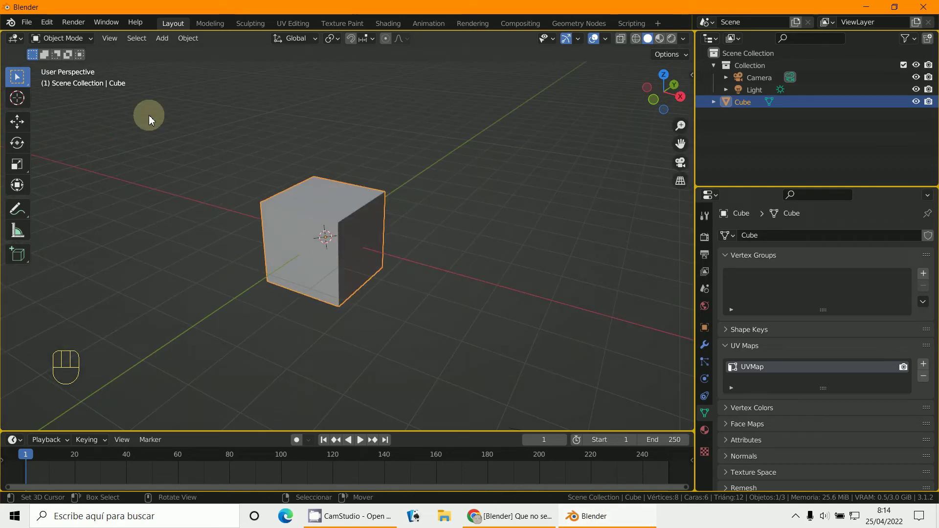
pyautogui.moveTo(62, 40); pyautogui.dragTo(68, 71)
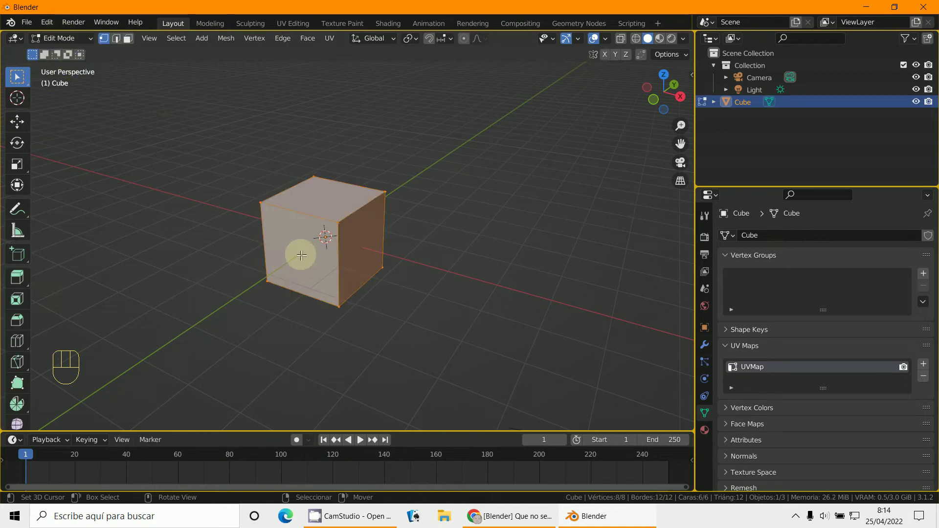
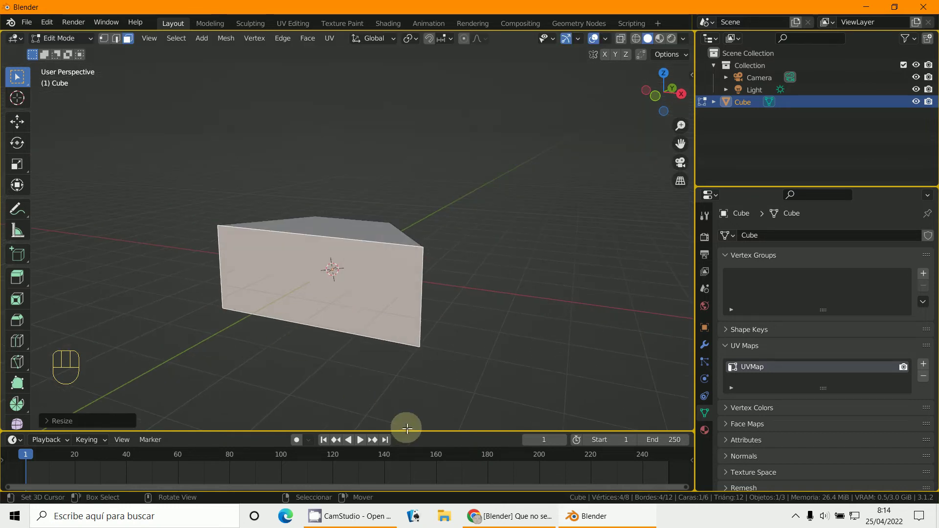
# Enlarge the lower area into a Shader Editor with the cube back in Object Mode
pyautogui.click(441, 427)
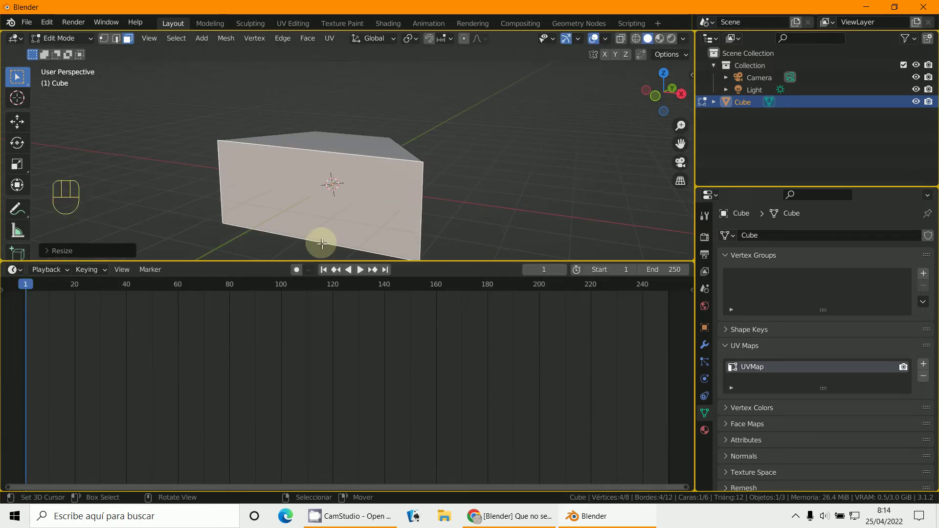
pyautogui.click(54, 43)
pyautogui.click(59, 38)
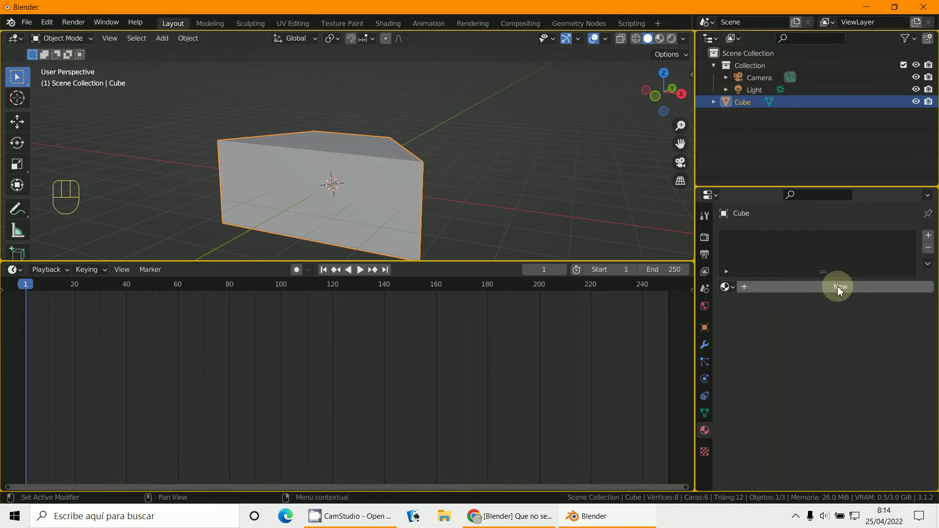
pyautogui.moveTo(15, 273); pyautogui.dragTo(53, 387)
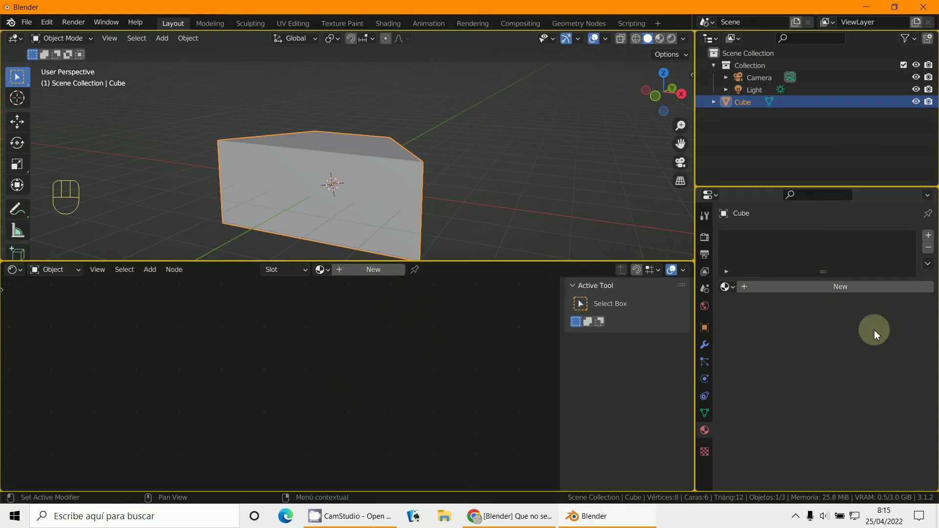
# Create a new material for the cube showing its Principled BSDF and Material Output nodes
pyautogui.click(845, 294)
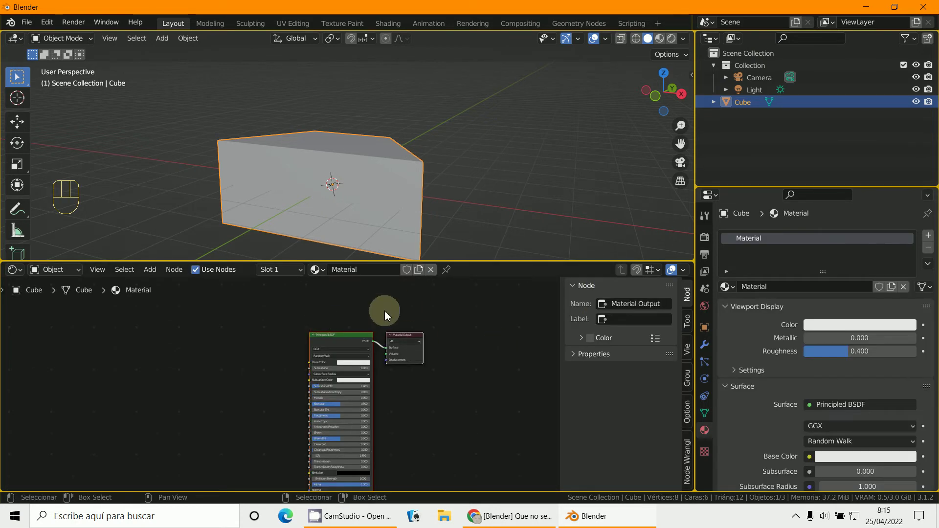
pyautogui.middleClick(417, 452)
pyautogui.middleClick(430, 442)
pyautogui.click(338, 352)
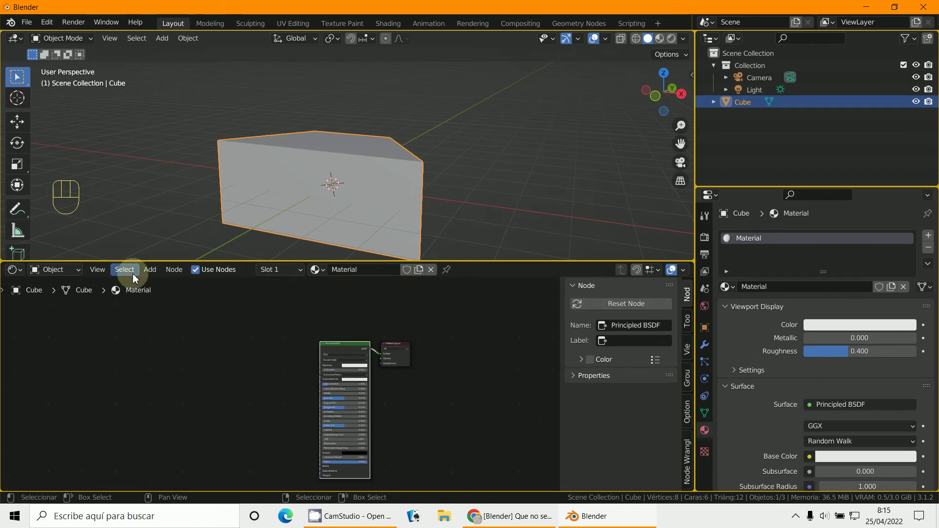
# Add an Image Texture node with broken-glass-872836.jpg wired into the material's Base Color
pyautogui.moveTo(151, 278); pyautogui.dragTo(225, 375)
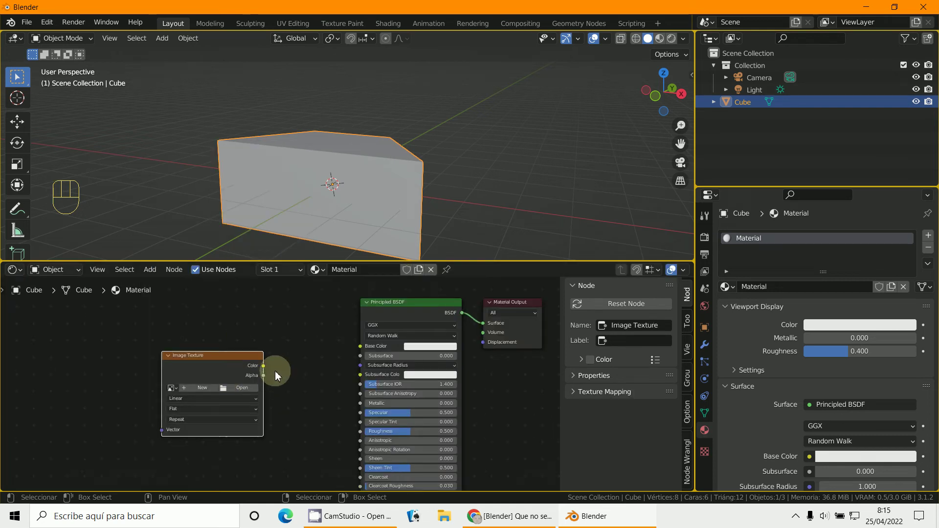
pyautogui.moveTo(269, 369); pyautogui.dragTo(319, 363)
pyautogui.click(234, 367)
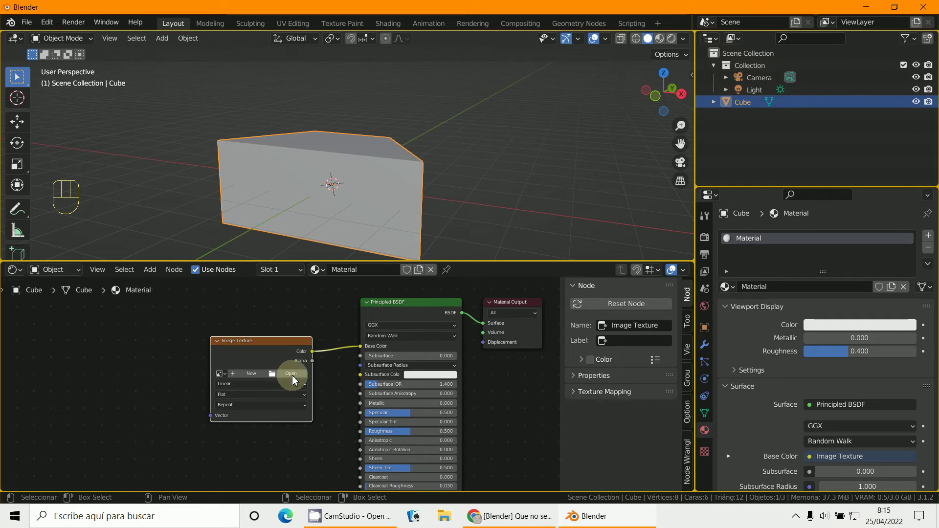
pyautogui.click(292, 379)
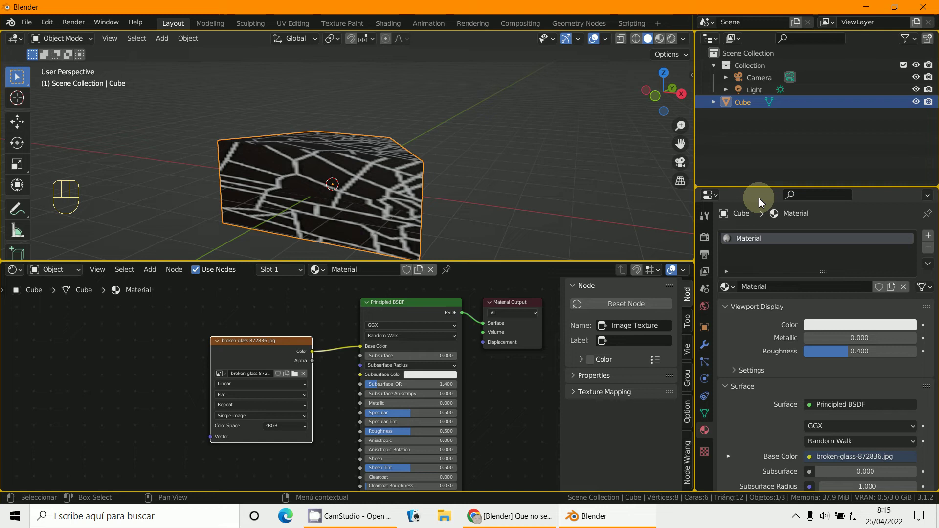
# Remove the cube's UVMap in Object Data properties, then return to Edit Mode
pyautogui.click(707, 416)
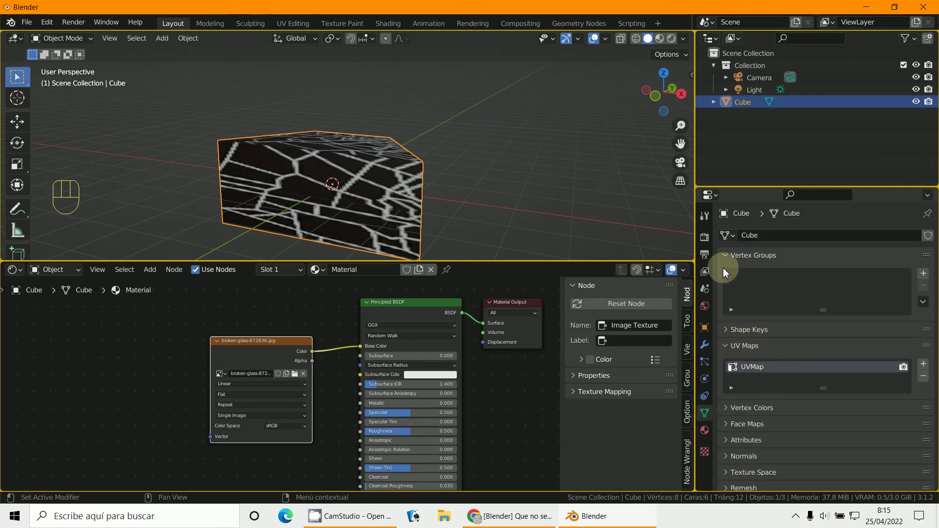
pyautogui.click(727, 263)
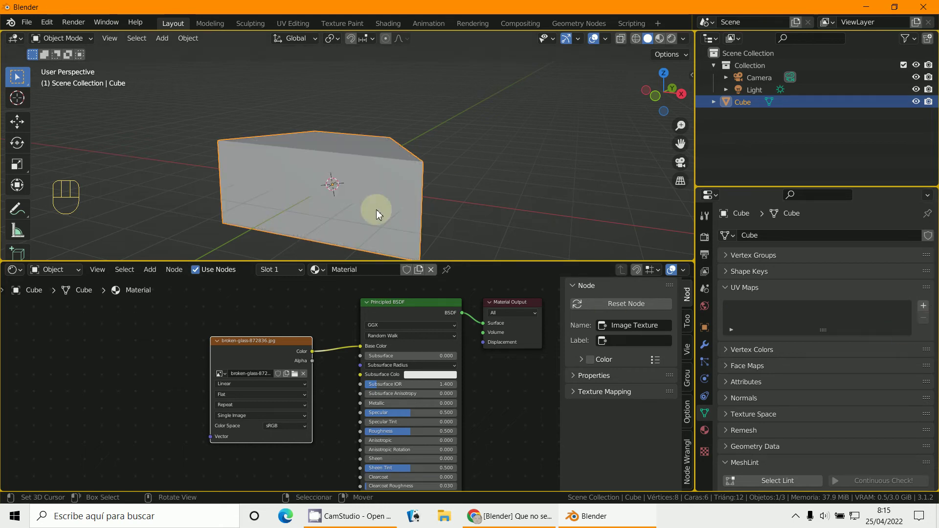
pyautogui.click(56, 40)
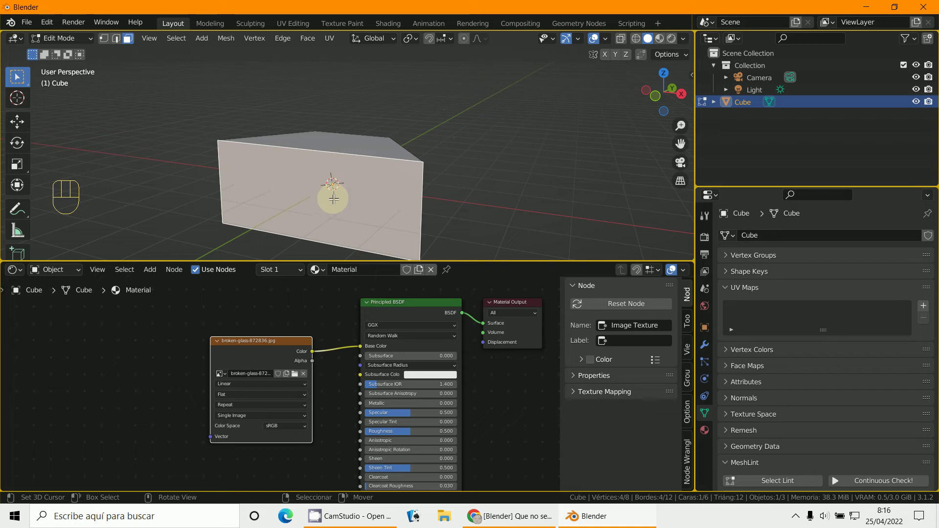
# Unwrap the cube into a fresh UVMap and turn the Outliner area into a wide UV Editor
pyautogui.press('u')
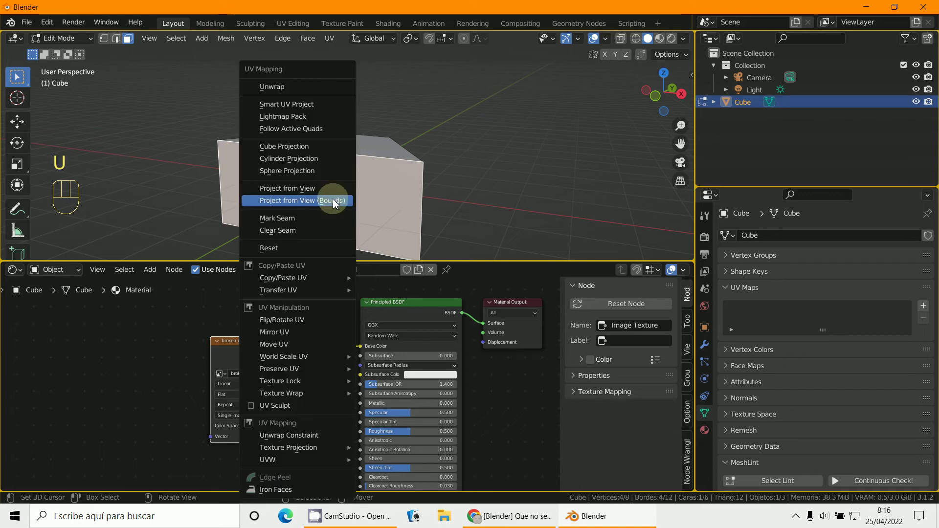
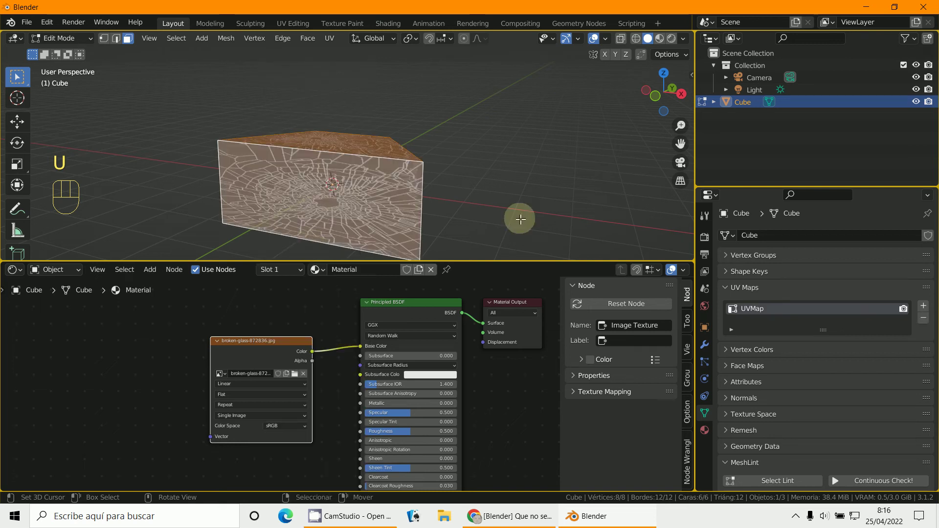
pyautogui.moveTo(714, 45); pyautogui.dragTo(301, 99)
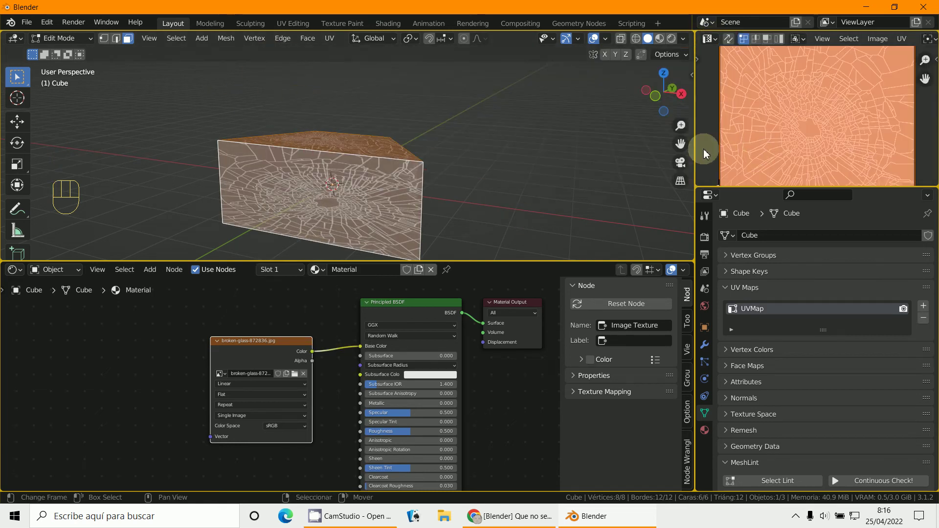
# Move and scale the face's UV island so it covers the full broken-glass image
pyautogui.click(693, 151)
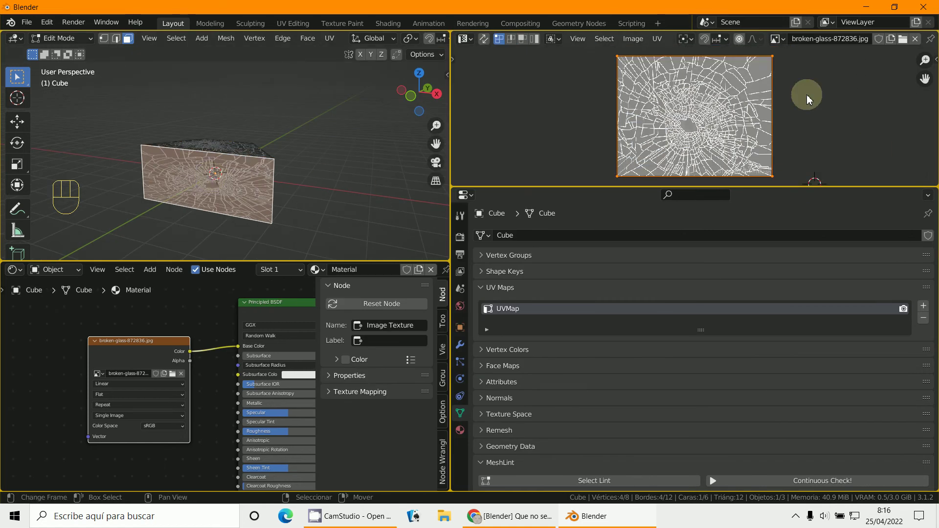
pyautogui.press('g')
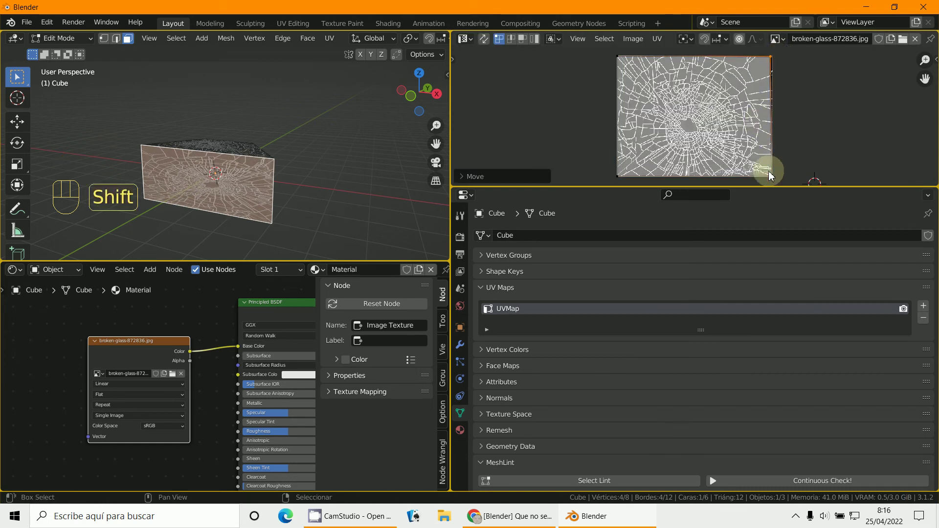
pyautogui.press('g')
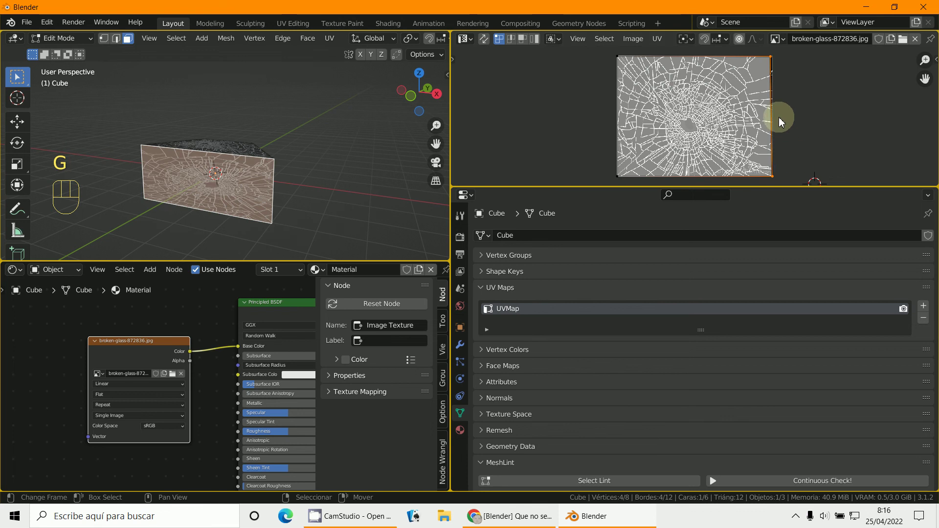
pyautogui.press('u')
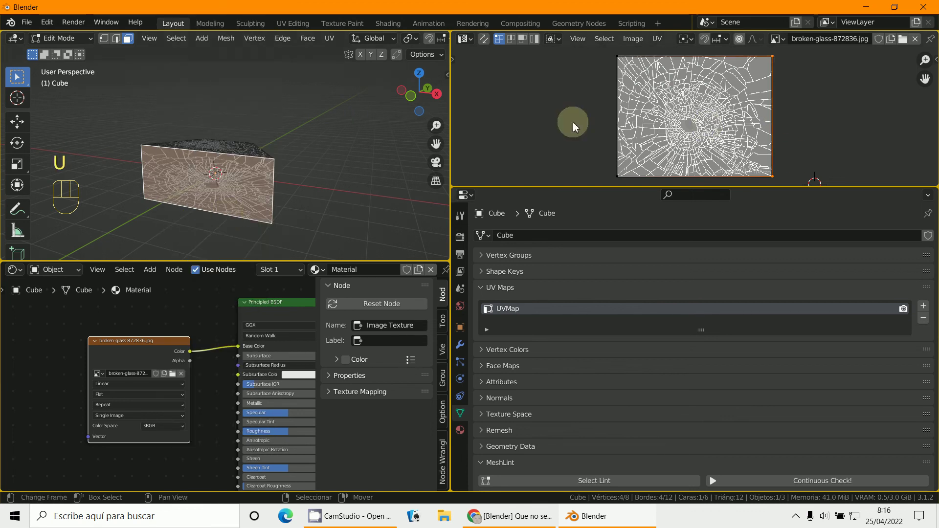
pyautogui.press('u')
pyautogui.press('u')
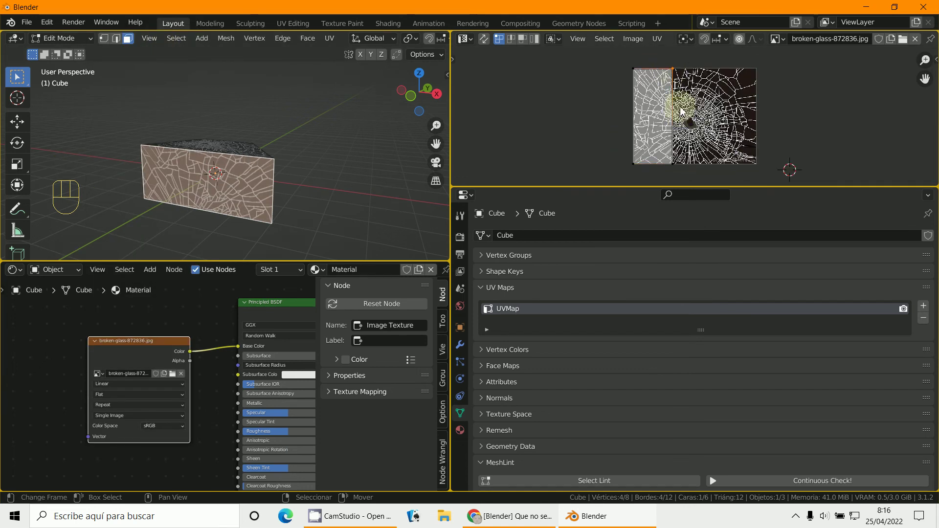
pyautogui.press('g')
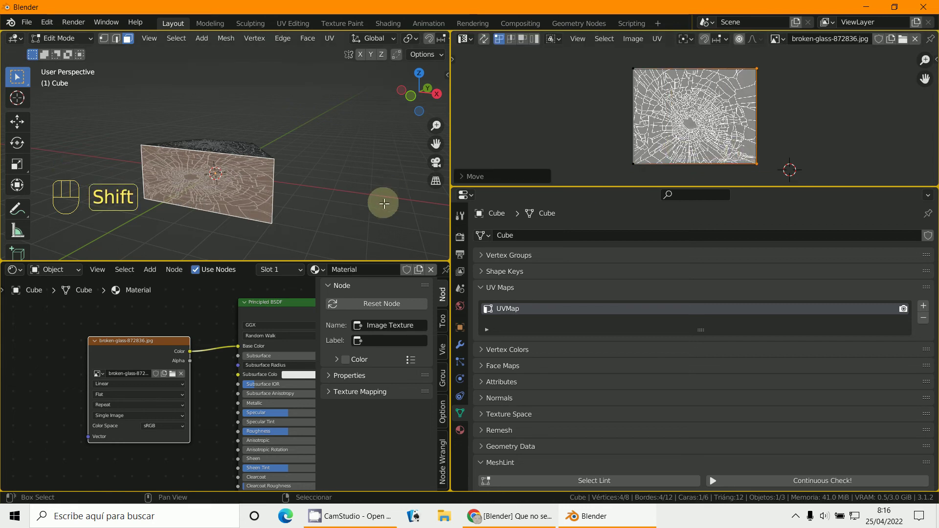
# Narrow the UV Editor and place an Input > Texture Coordinate node in the material's tree
pyautogui.click(691, 120)
pyautogui.click(280, 351)
pyautogui.moveTo(275, 350); pyautogui.dragTo(244, 333)
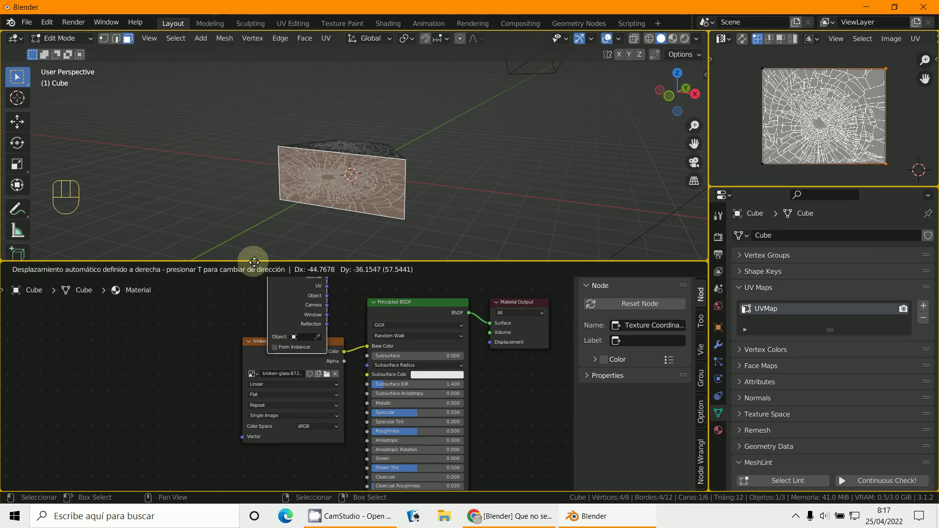
pyautogui.moveTo(216, 364); pyautogui.dragTo(244, 436)
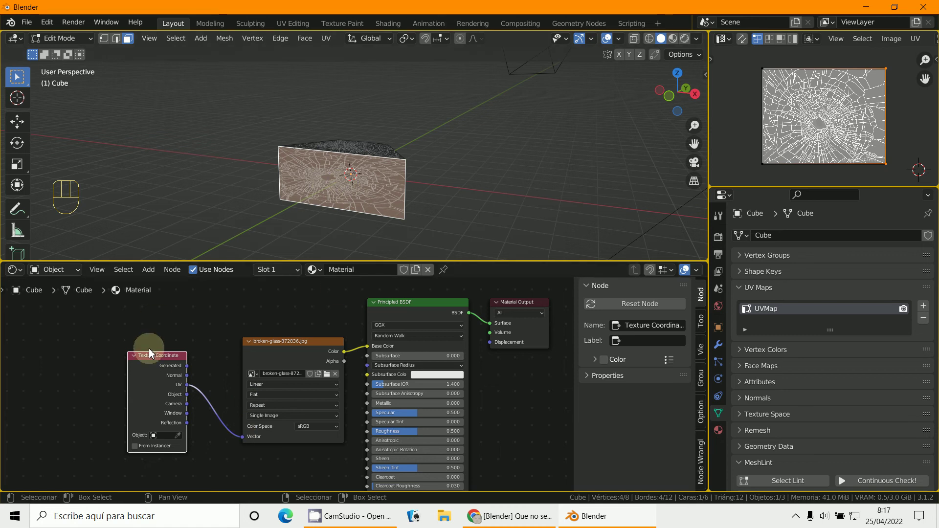
pyautogui.click(157, 356)
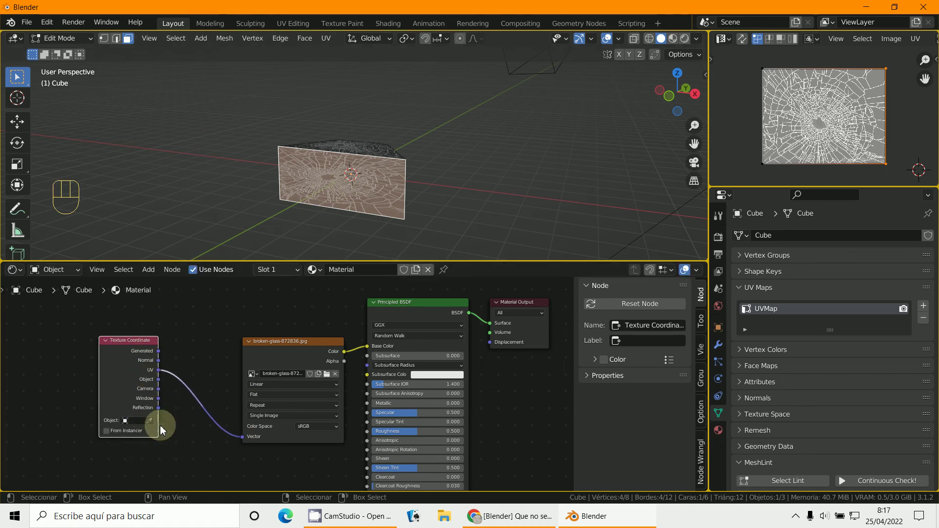
# Link the Texture Coordinate UV output into the Image Texture's Vector input
pyautogui.middleClick(176, 432)
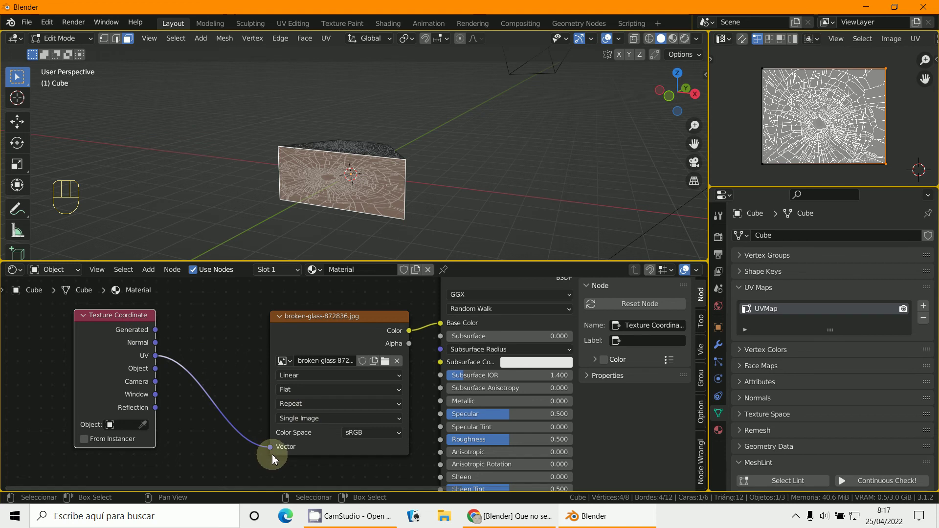
pyautogui.moveTo(430, 249); pyautogui.dragTo(503, 236)
pyautogui.moveTo(450, 249); pyautogui.dragTo(460, 226)
pyautogui.middleClick(431, 232)
pyautogui.middleClick(418, 248)
pyautogui.middleClick(378, 436)
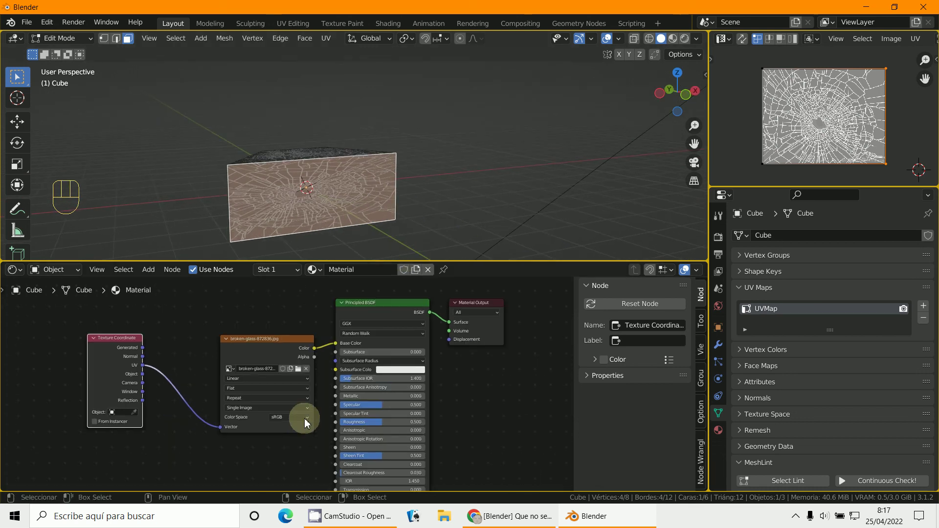
# Orbit the viewport to preview the cracked-glass cube under Rendered shading
pyautogui.click(276, 341)
pyautogui.middleClick(285, 440)
pyautogui.middleClick(389, 210)
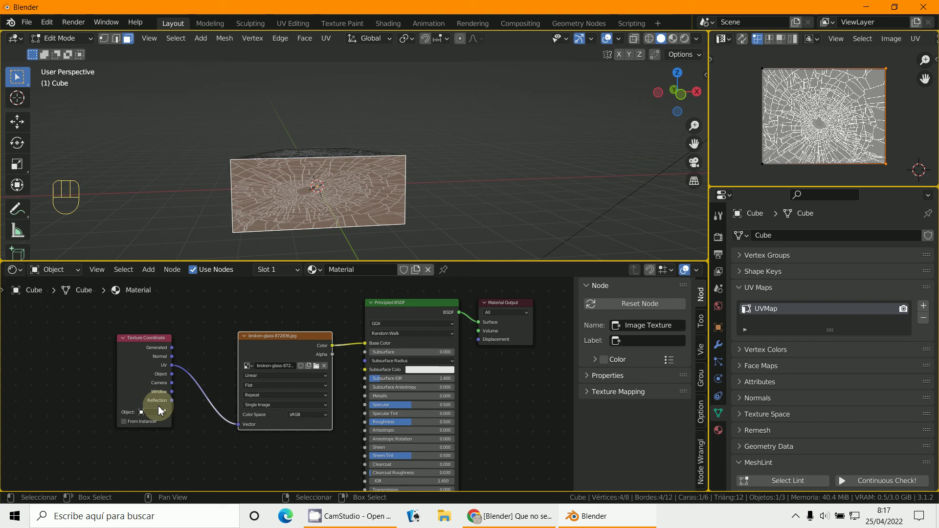
pyautogui.moveTo(176, 384); pyautogui.dragTo(250, 422)
pyautogui.middleClick(466, 254)
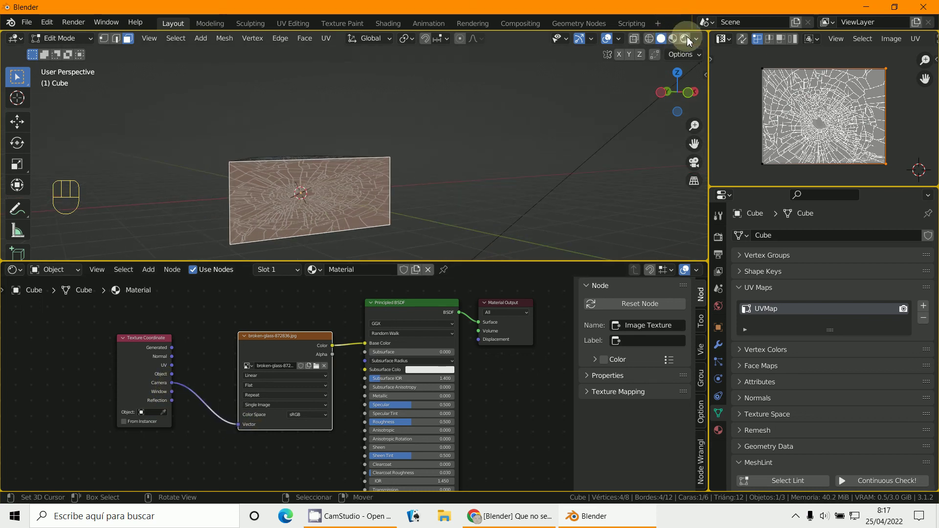